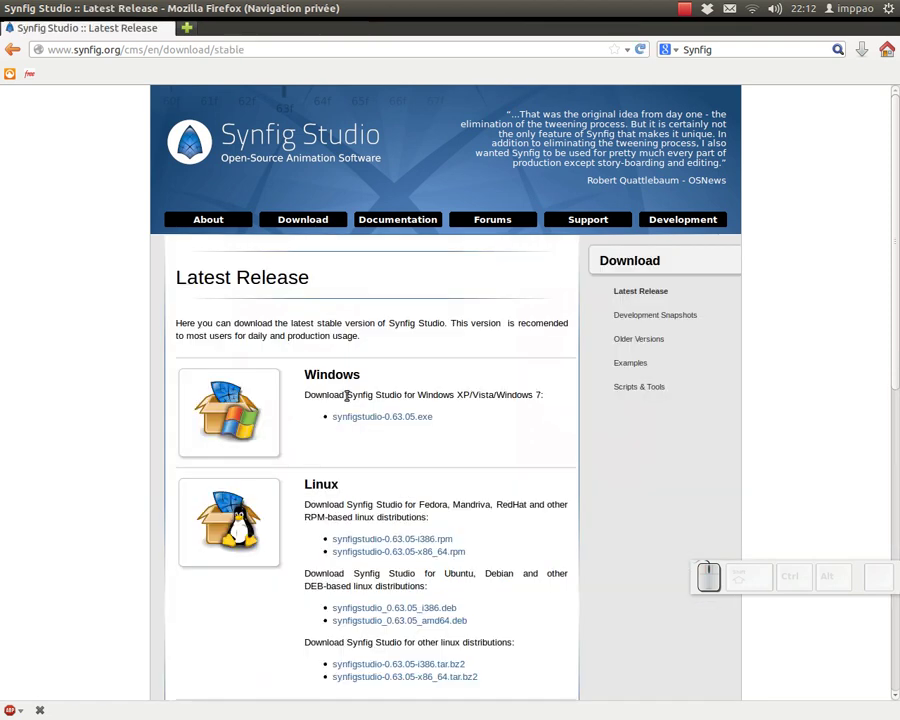
# Scroll the Latest Release page to the Linux packages for version 0.63.05.
pyautogui.scroll(-3)
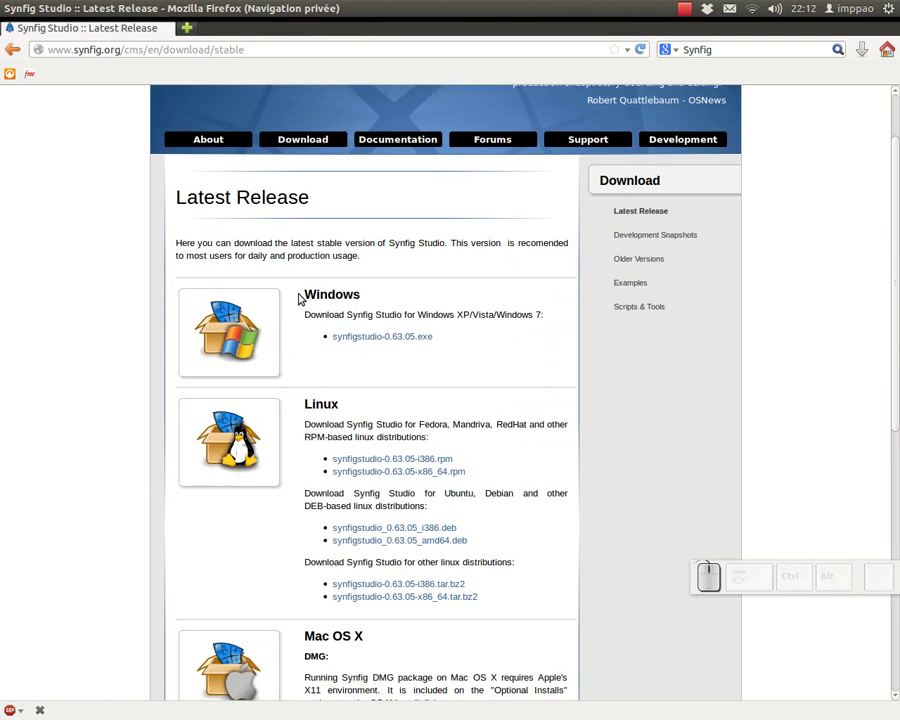
pyautogui.scroll(-3)
pyautogui.scroll(3)
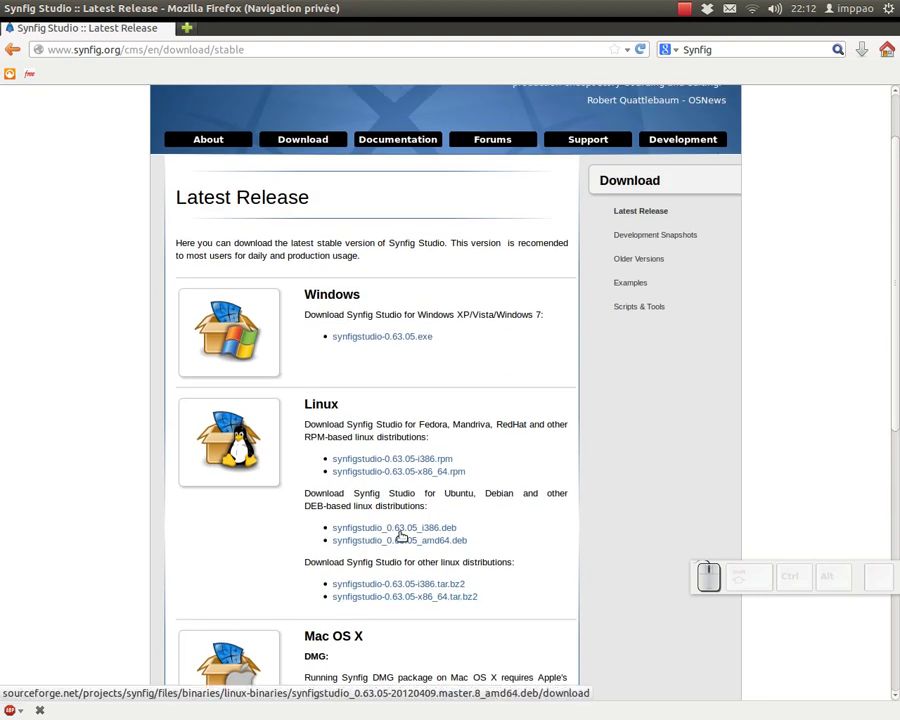
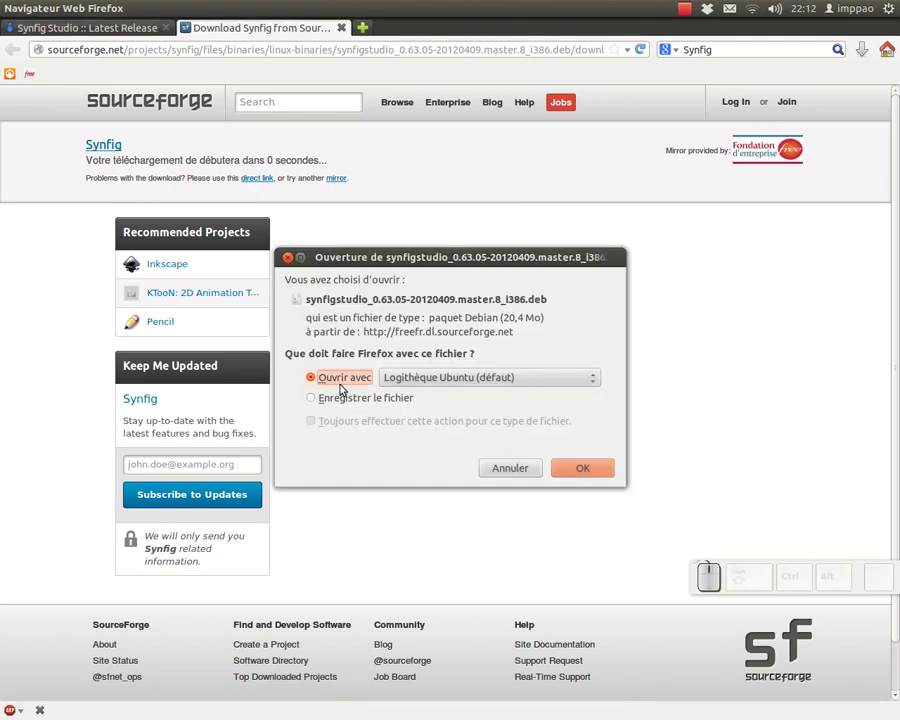
# Save the synfigstudio_0.63.05_i386.deb file to disk via 'Enregistrer le fichier'.
pyautogui.click(341, 396)
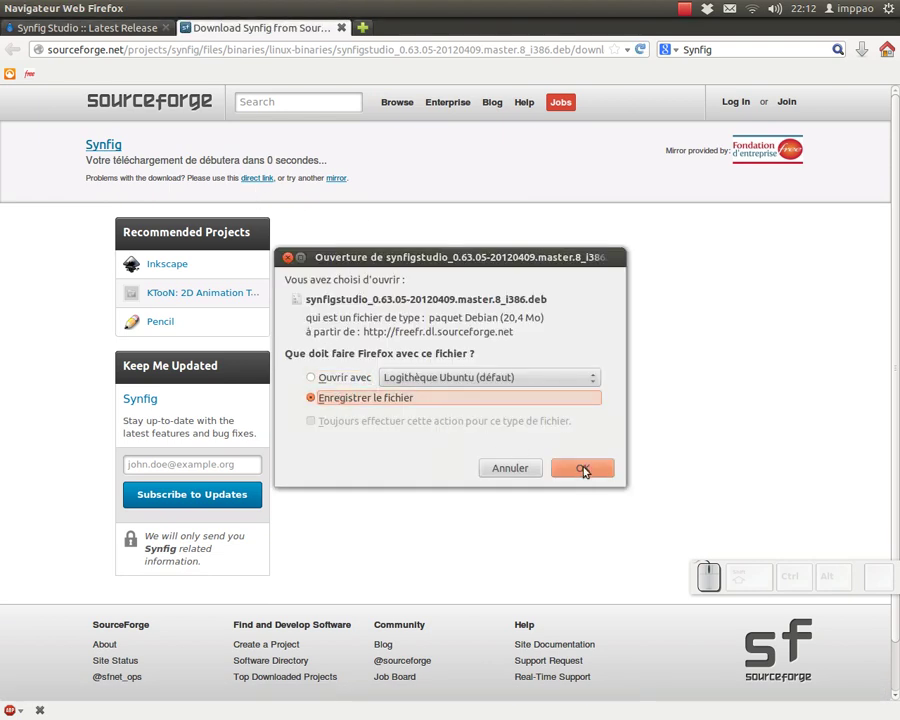
pyautogui.click(522, 470)
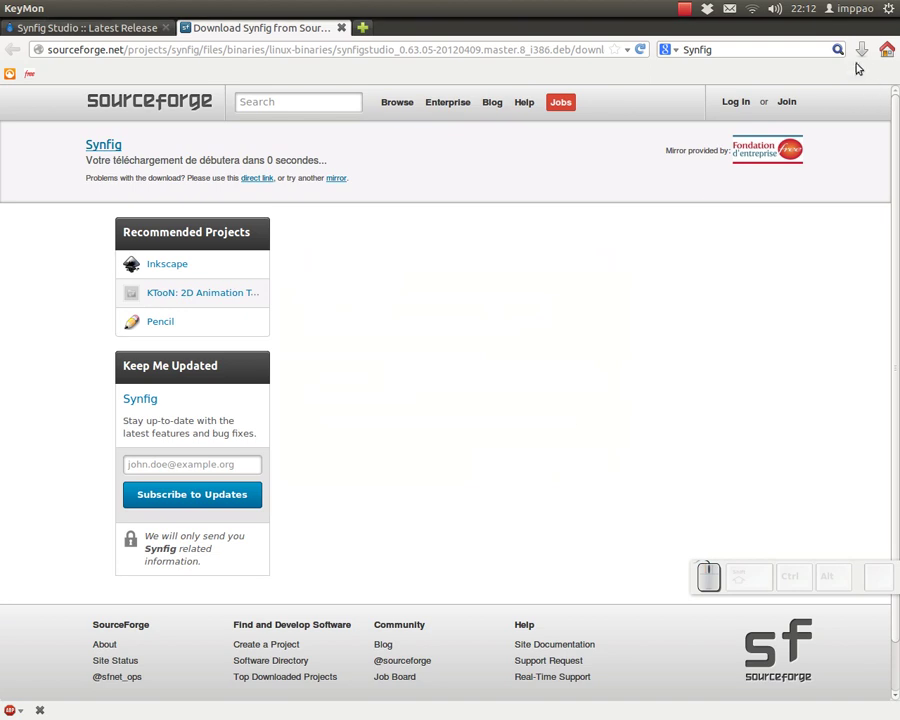
pyautogui.click(861, 57)
# Show the downloaded .deb in its containing Téléchargements folder and select it.
pyautogui.rightClick(663, 110)
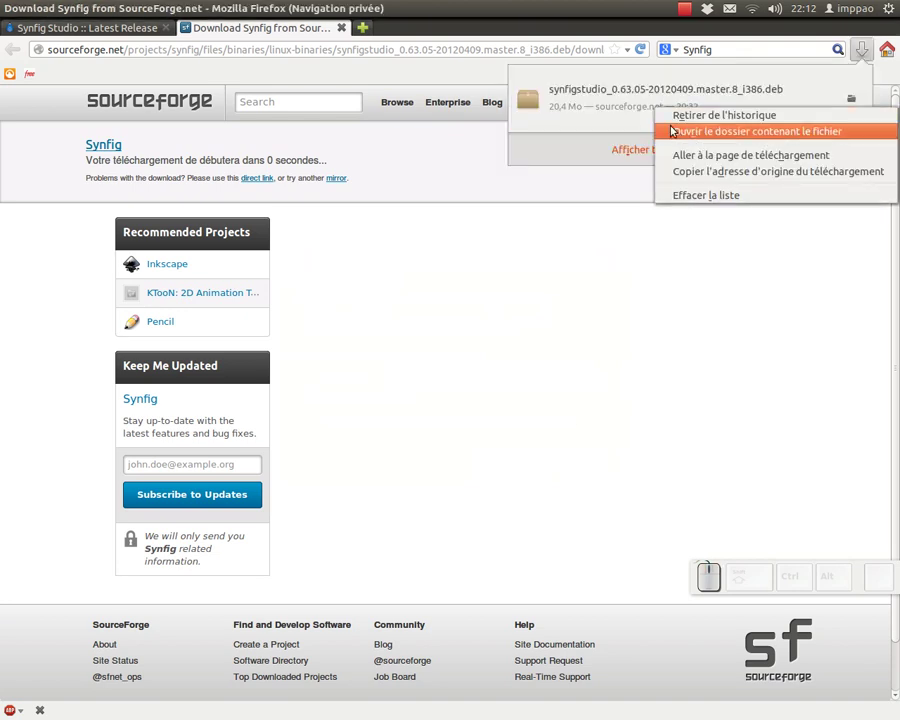
pyautogui.click(712, 138)
pyautogui.click(276, 88)
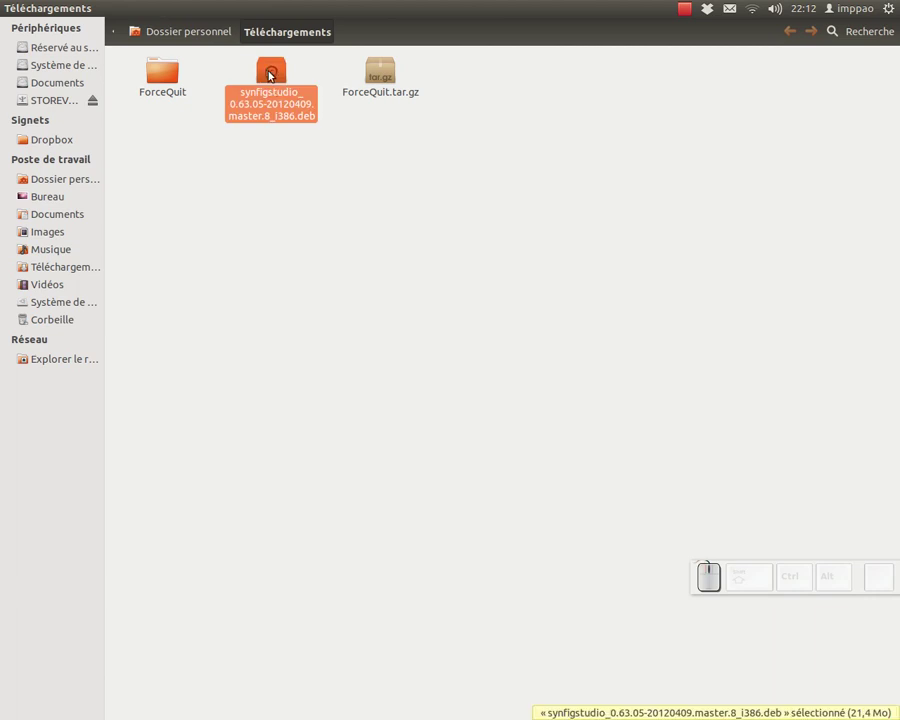
# Open the synfigstudio .deb in Logithèque Ubuntu to reach its install page.
pyautogui.click(273, 75)
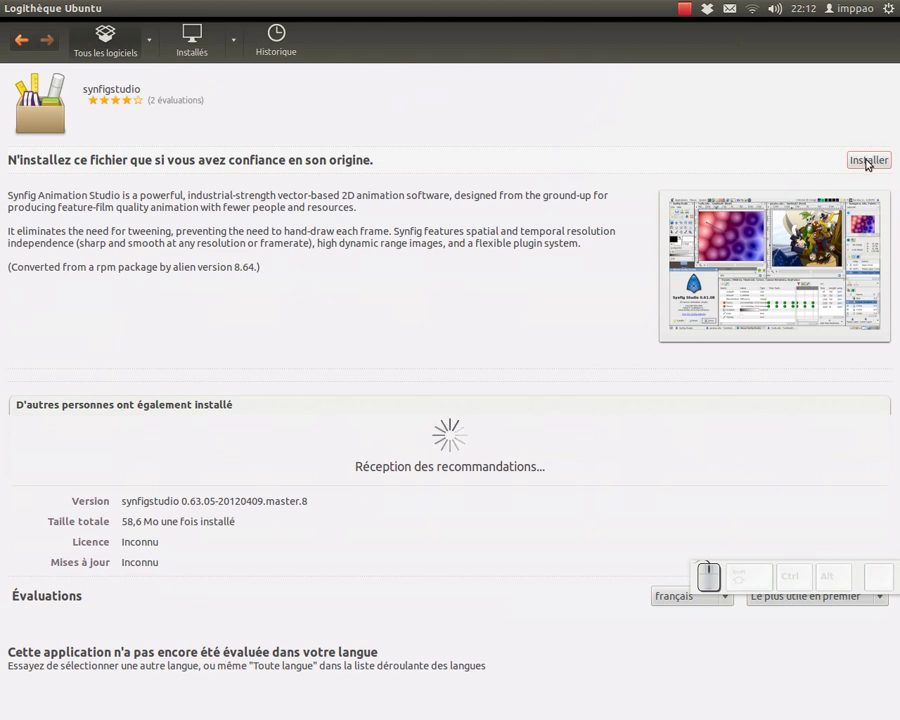
# Install synfigstudio, authenticating with the user password to authorize it.
pyautogui.click(873, 161)
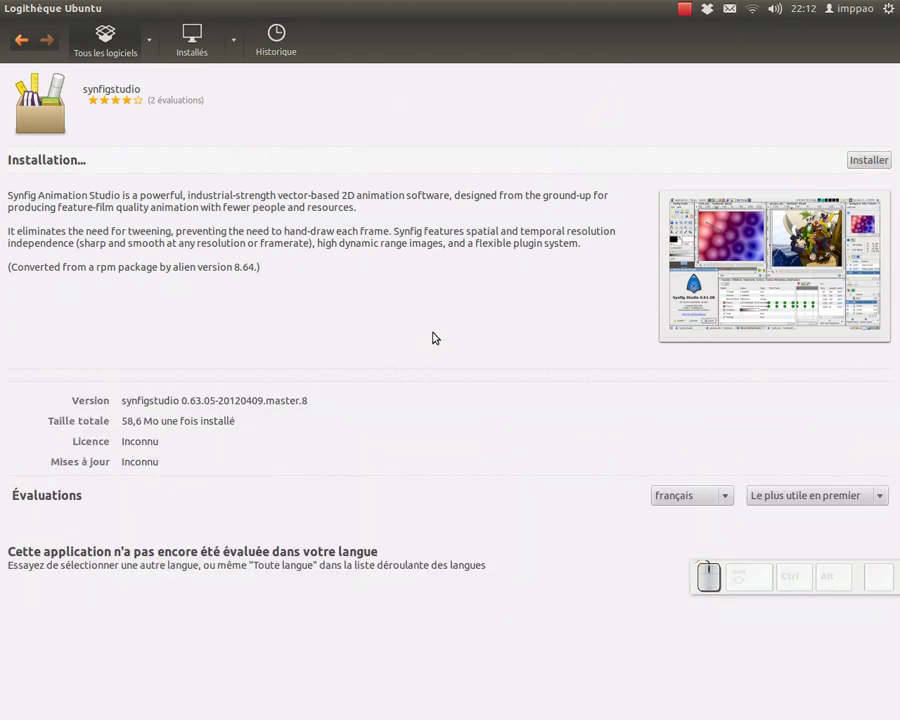
pyautogui.press('KP_1')
pyautogui.press('KP_2')
pyautogui.press('KP_3')
pyautogui.press('KP_Enter')
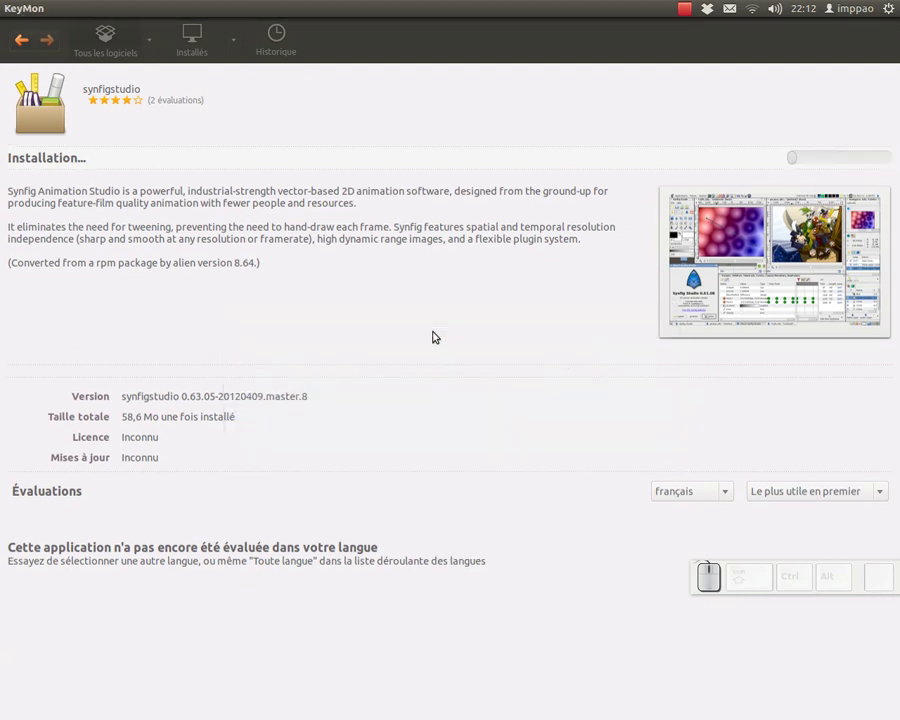
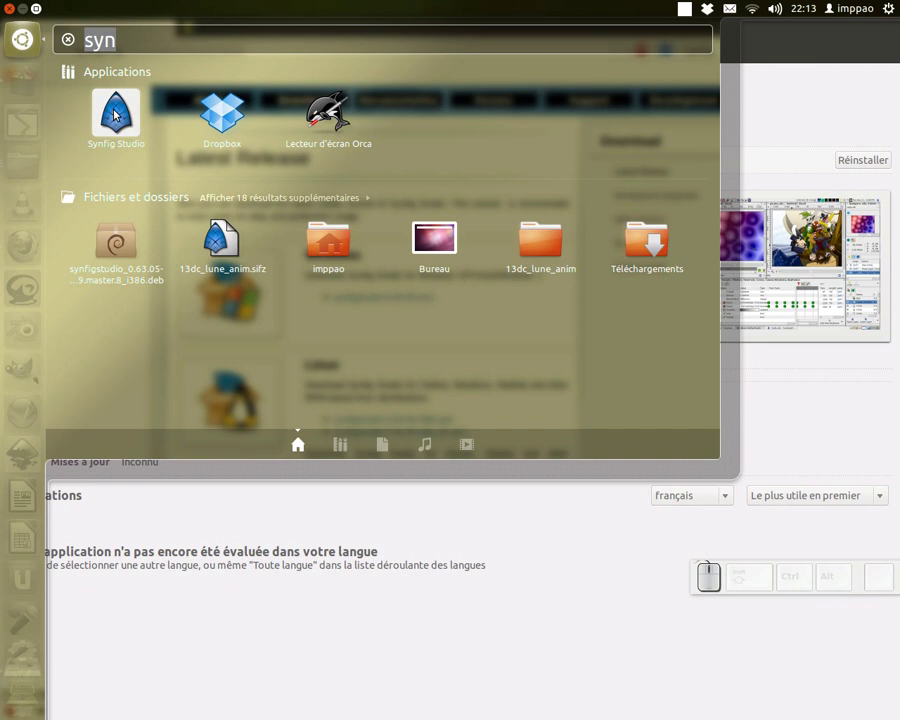
# Launch Synfig Studio from the Dash results and dismiss the overlay to reveal its blank canvas.
pyautogui.click(118, 118)
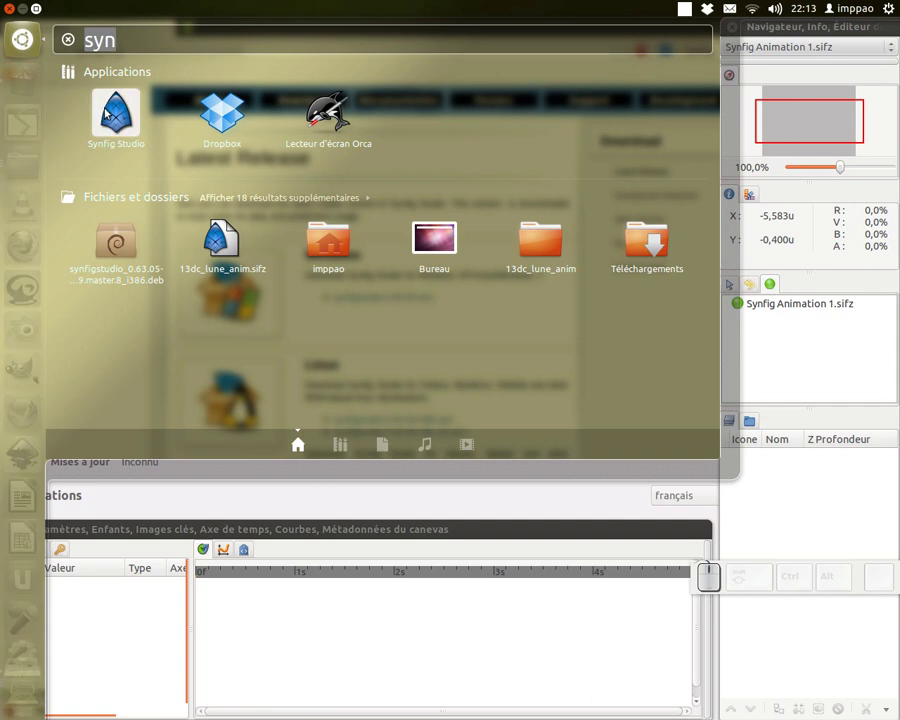
pyautogui.moveTo(112, 113); pyautogui.dragTo(72, 407)
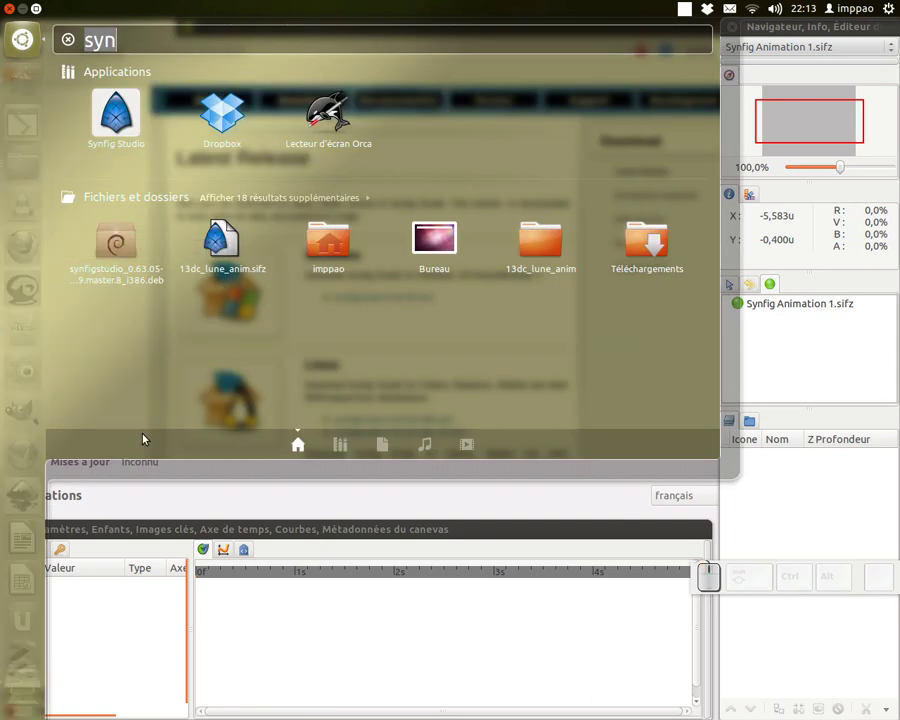
pyautogui.click(451, 538)
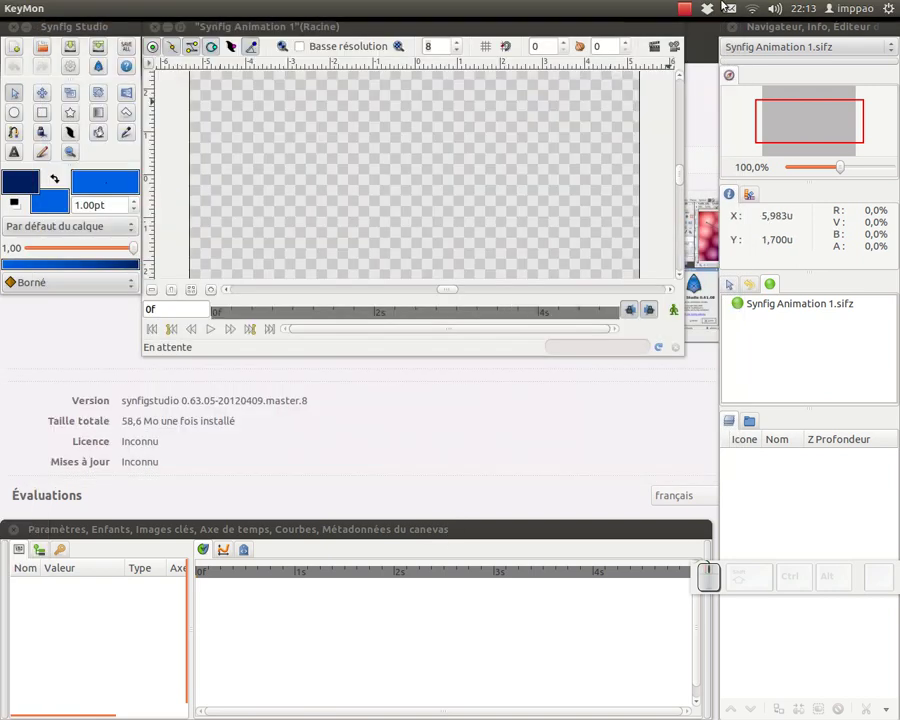